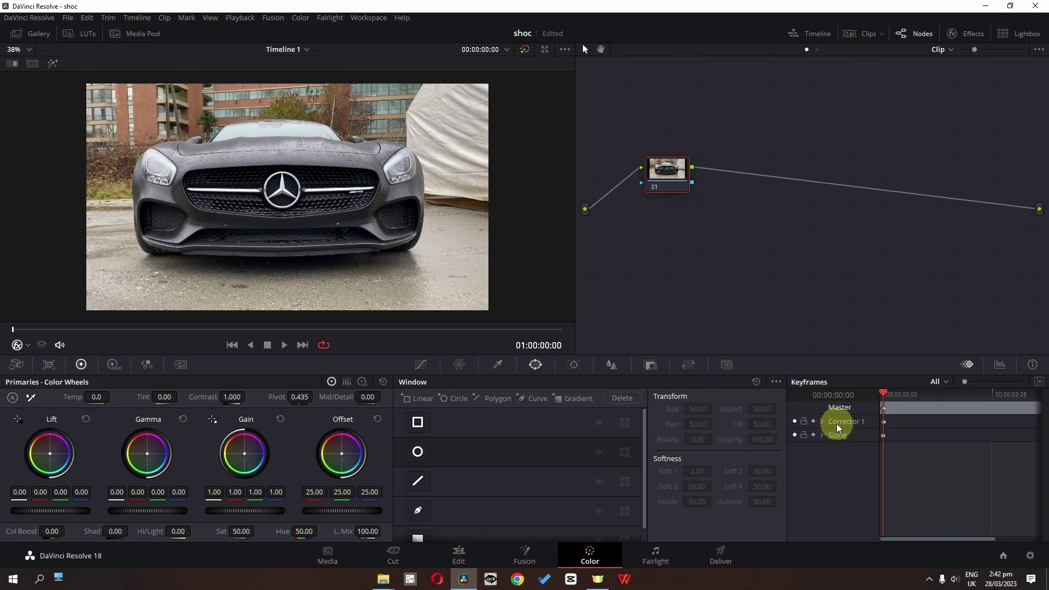
# Add a Circle window on the Color page sized about 10 around the Mercedes grille star.
pyautogui.scroll(-3)
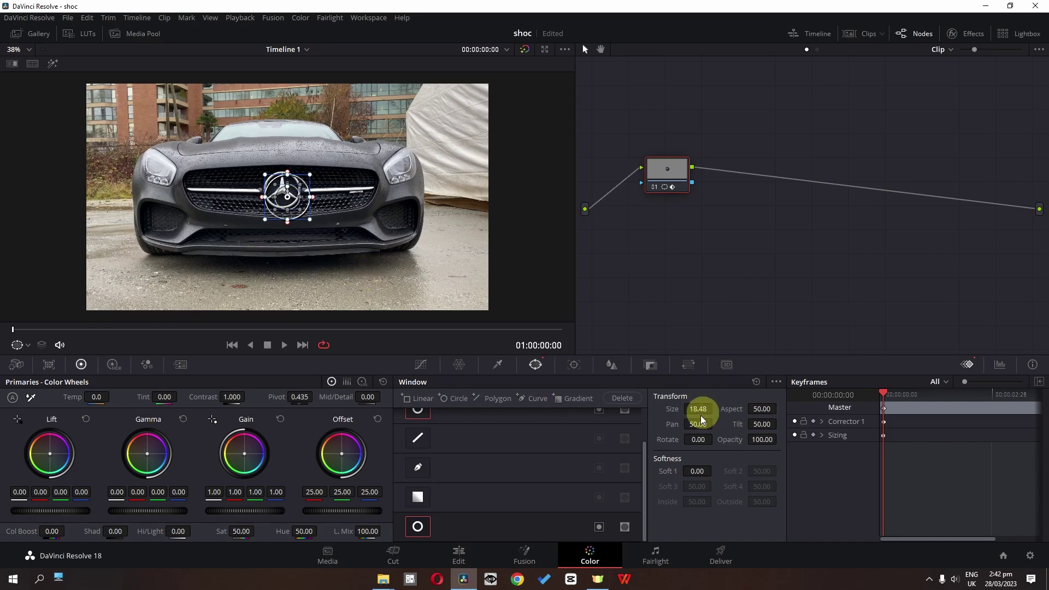
pyautogui.scroll(3)
# Keyframe Corrector 1 so the circle window is Size 100 at frame 40 and small at frame 0.
pyautogui.scroll(3)
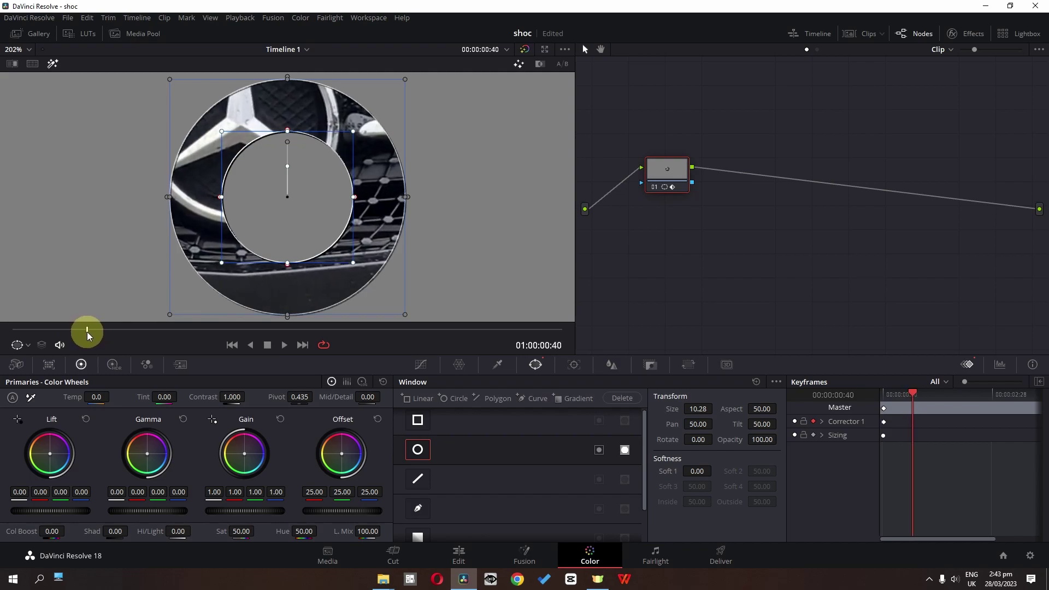
pyautogui.scroll(-3)
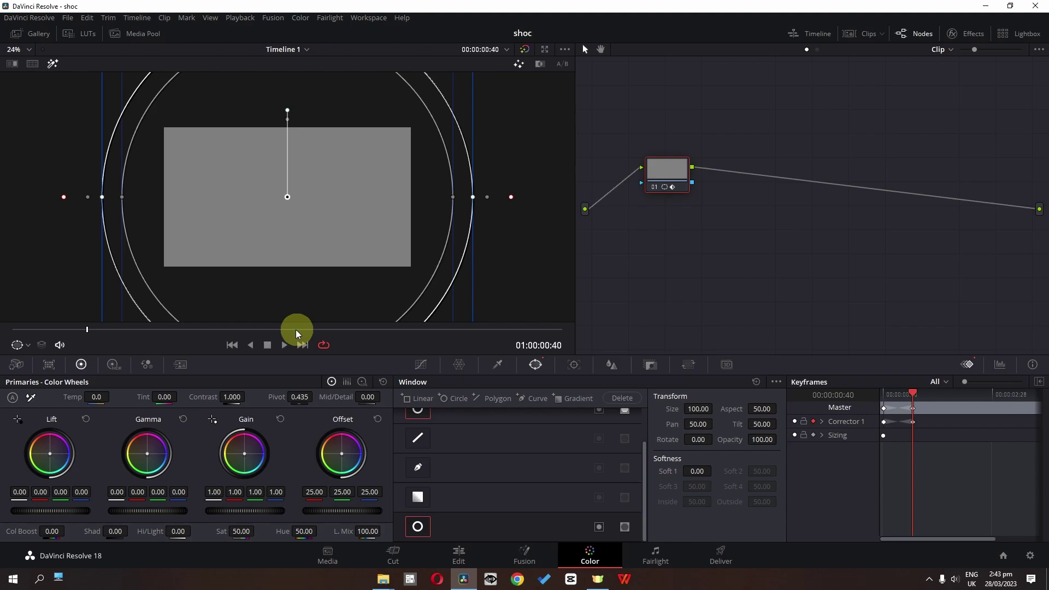
pyautogui.press('space')
pyautogui.press('space')
pyautogui.scroll(3)
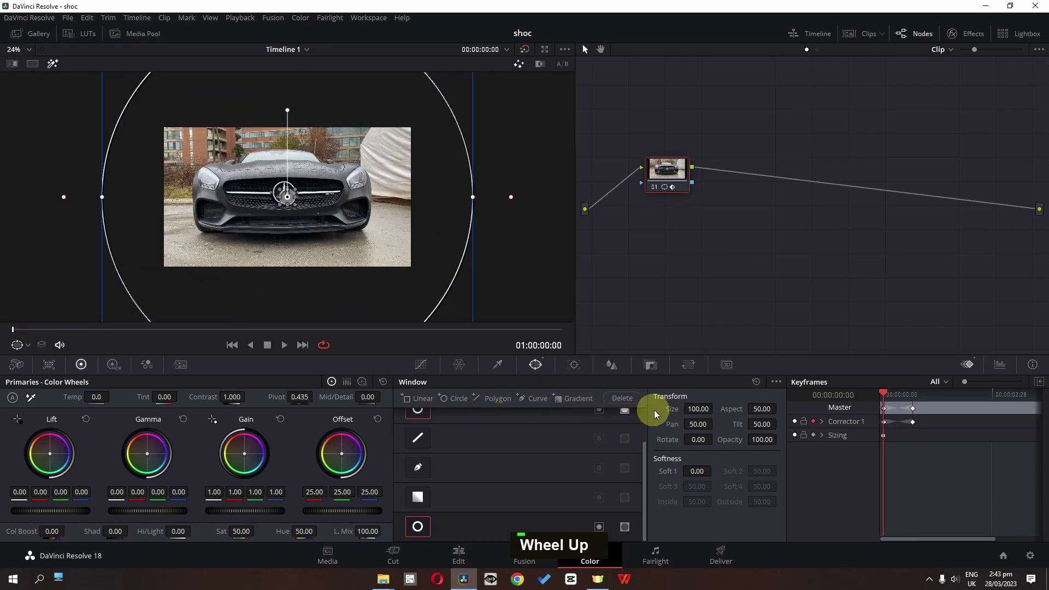
pyautogui.scroll(-3)
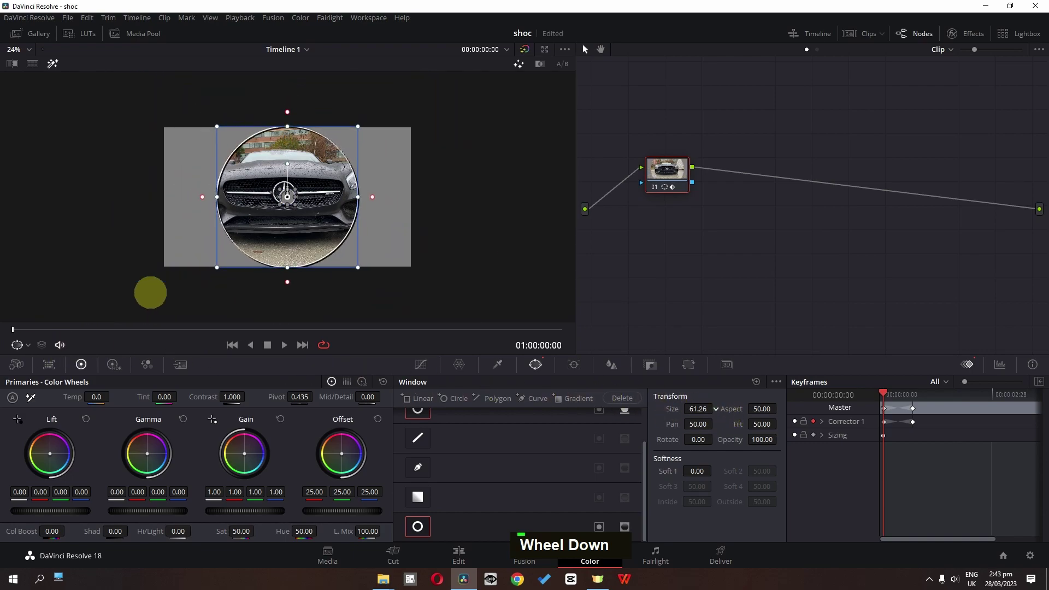
# Shrink the window to Size 16.58 at frame 0 and bring up the Effects Library.
pyautogui.scroll(3)
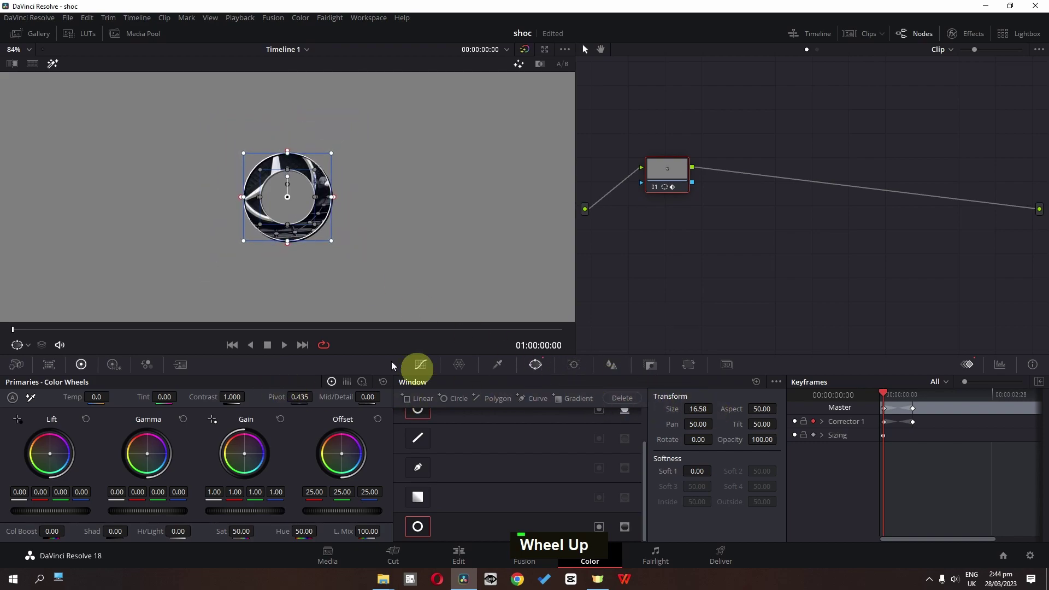
pyautogui.scroll(-3)
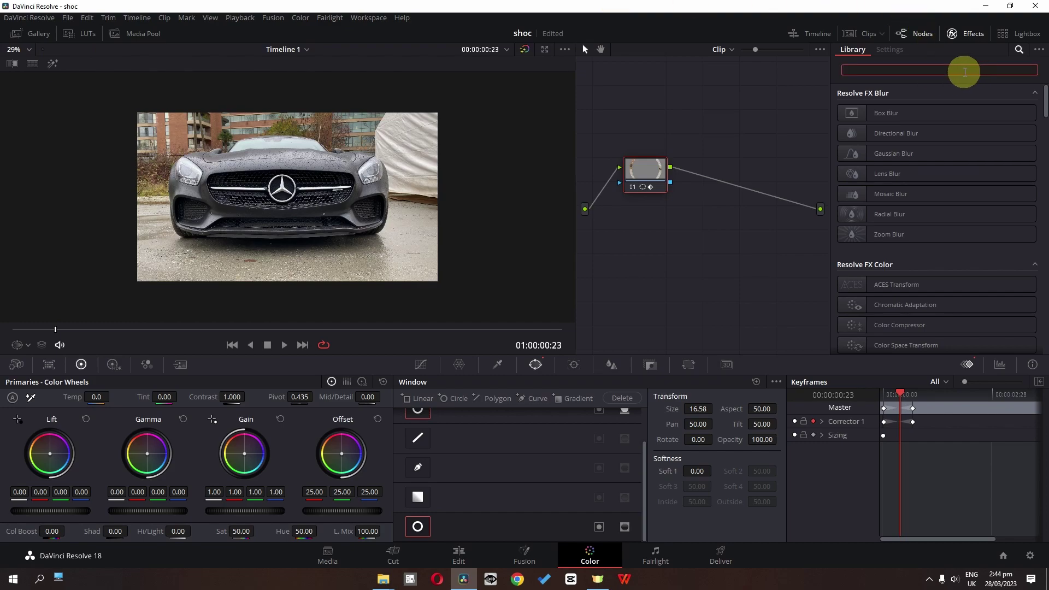
# Search 'noi', apply Fast Noise to node 01 and adjust its Scale, H/V Ratio and Detail settings.
pyautogui.write('no')
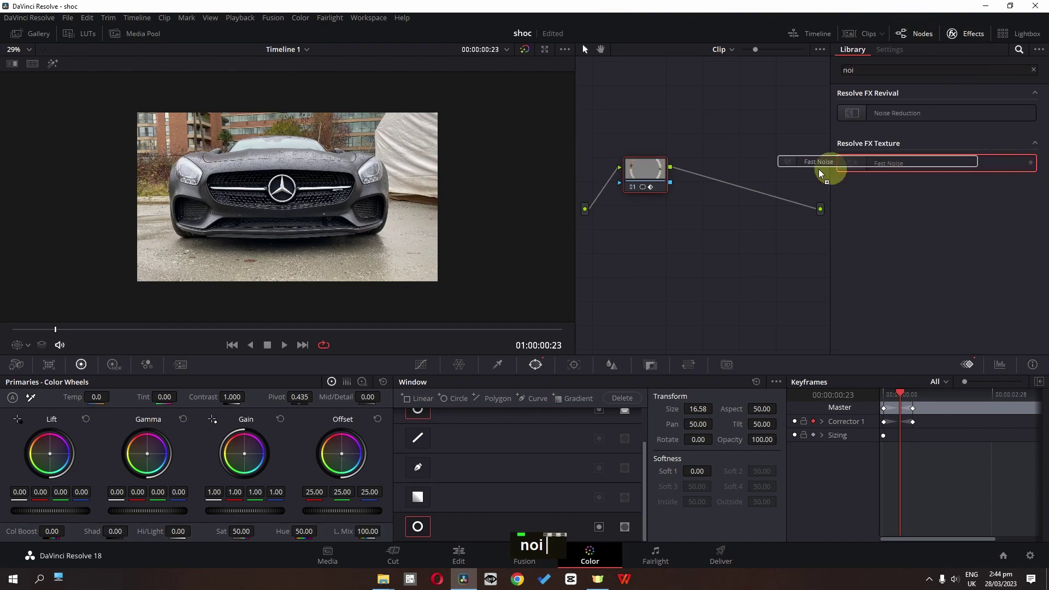
pyautogui.write('i')
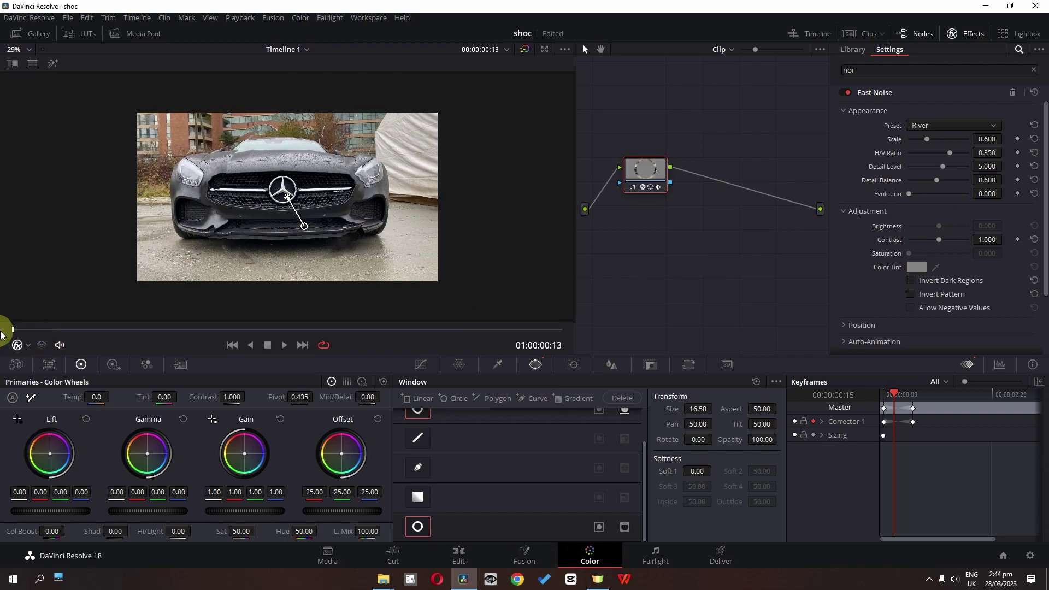
pyautogui.write('noi')
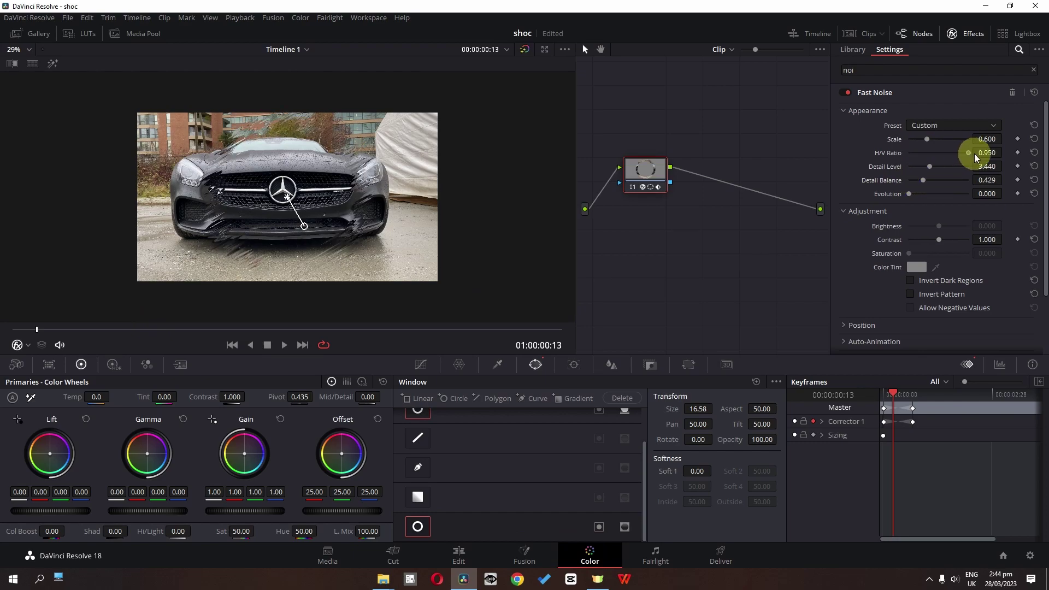
pyautogui.write('noi')
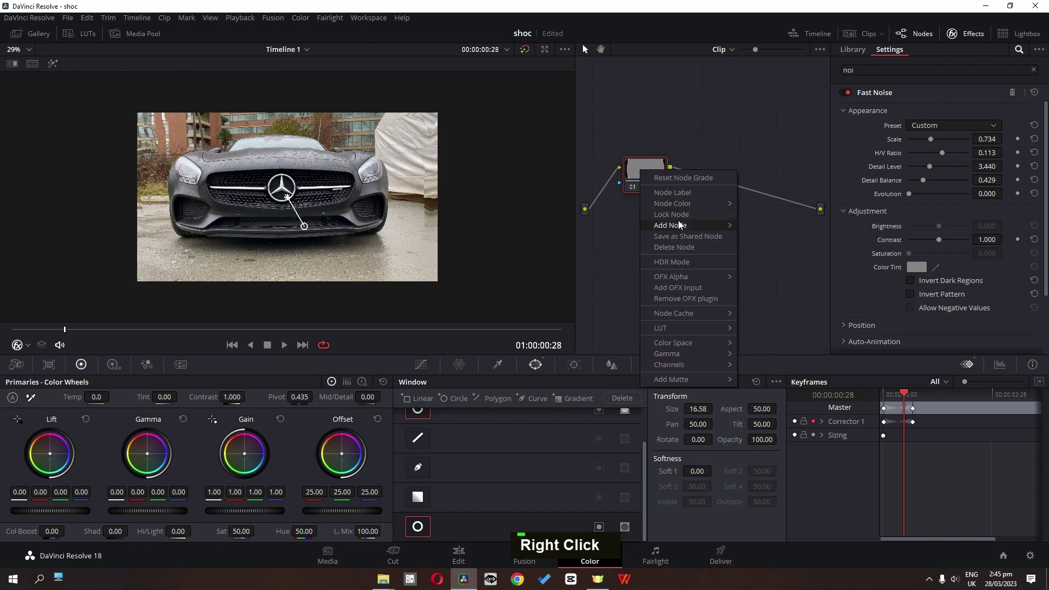
# Add serial node 02 with Camera Shake, Motion Scale keyframed from 0.532 to 0, and preview it.
pyautogui.rightClick(781, 233)
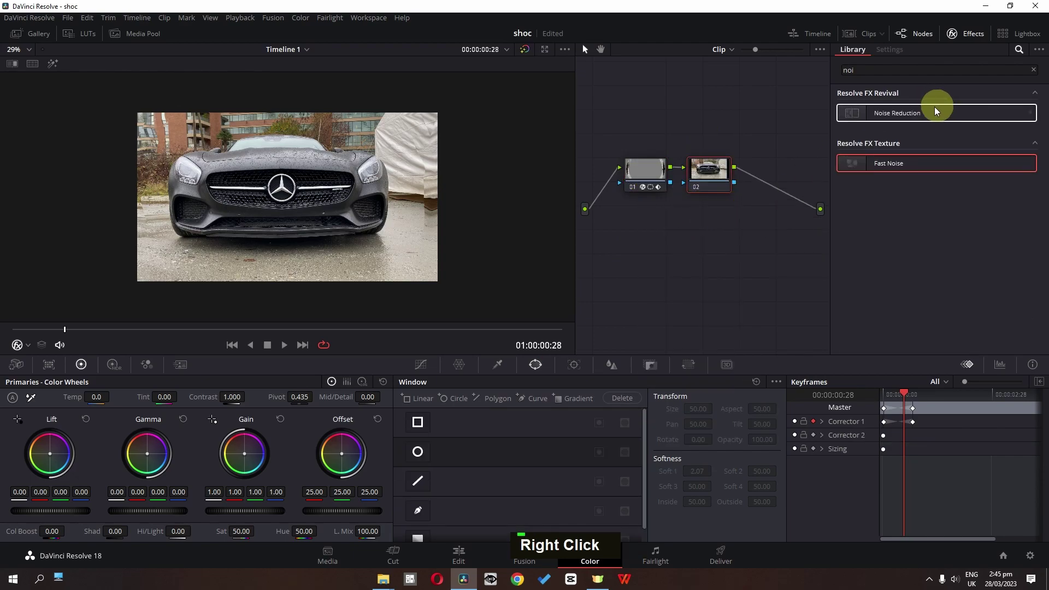
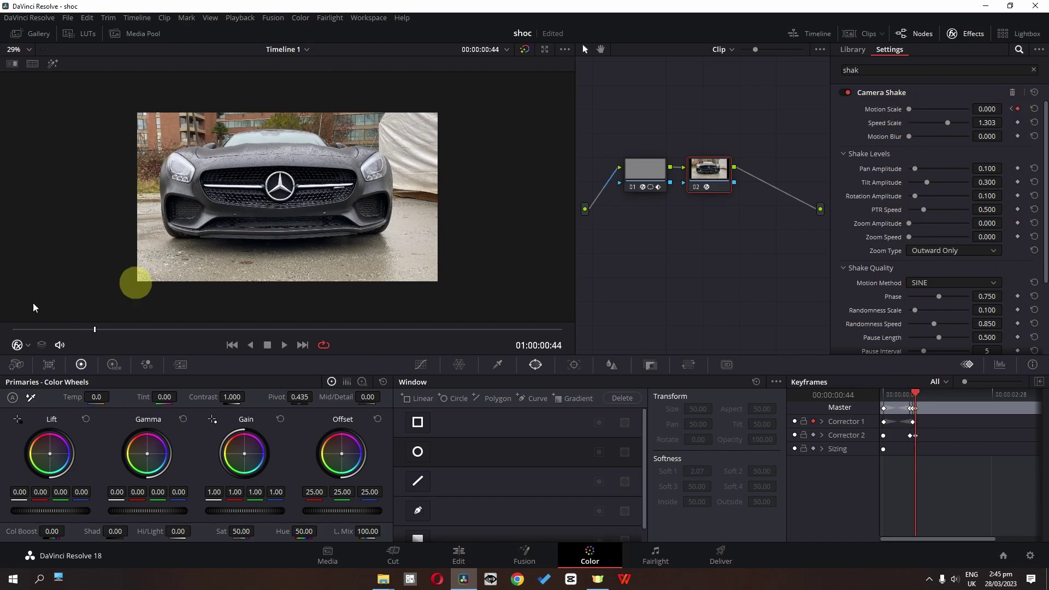
pyautogui.write('shak')
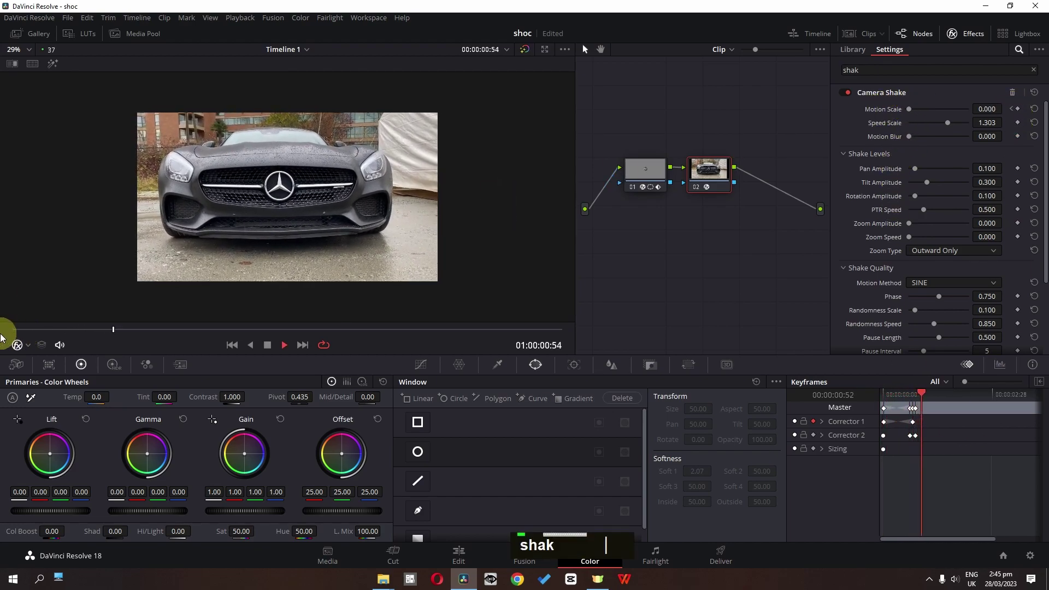
pyautogui.press('space')
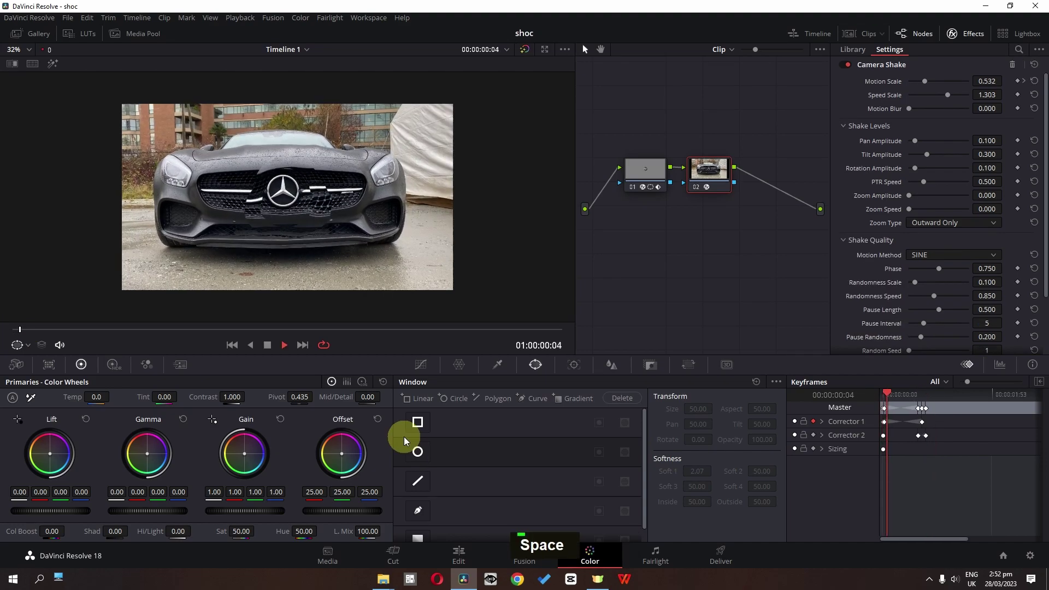
pyautogui.press('space')
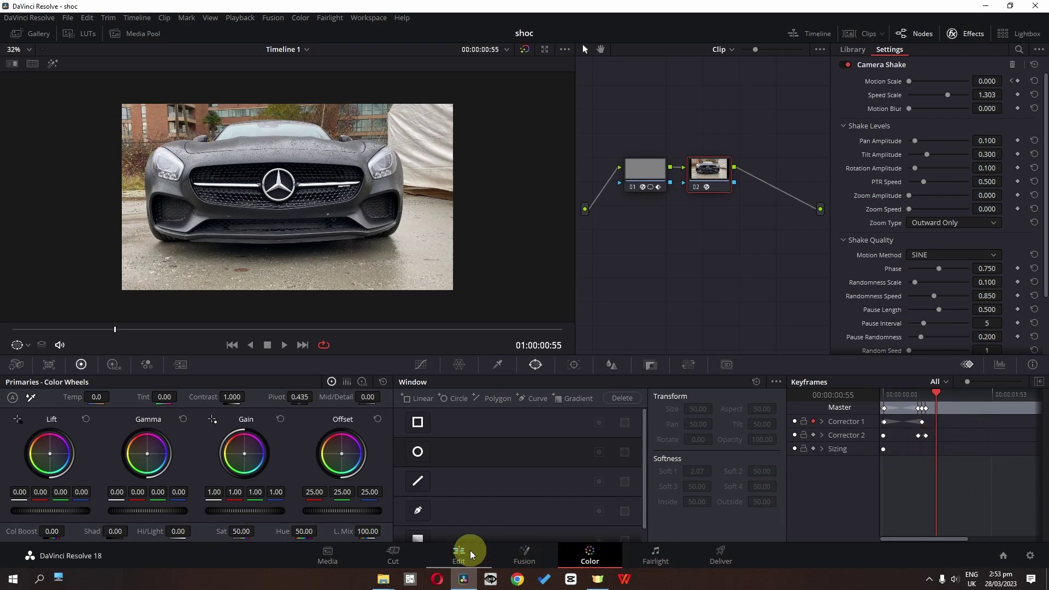
# Alt-drag a copy of the car clip onto Video 2 and play the timeline full screen.
pyautogui.moveTo(480, 537); pyautogui.dragTo(448, 521)
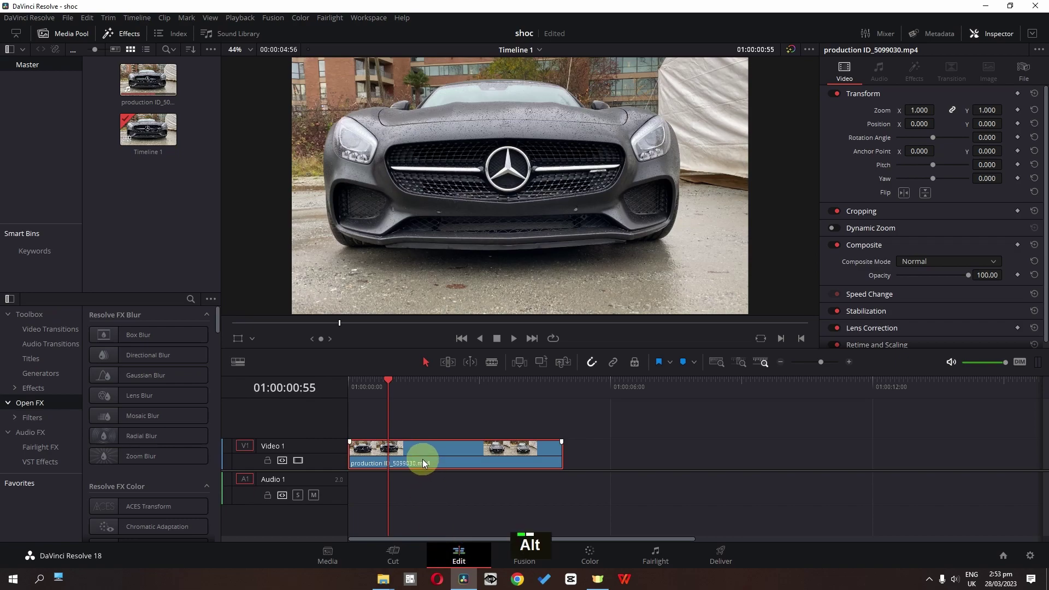
pyautogui.click(427, 460)
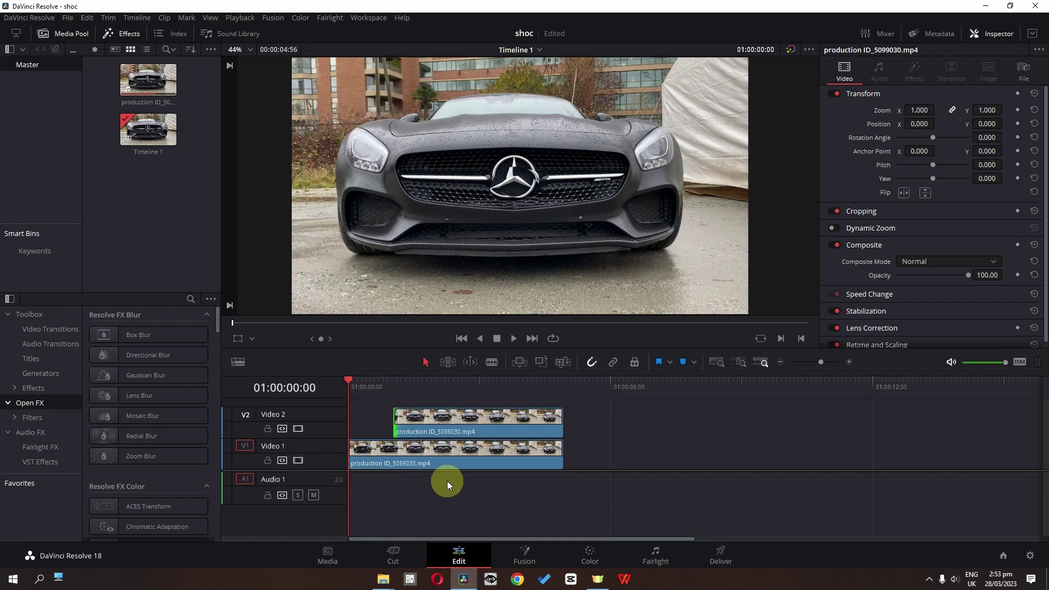
pyautogui.press('space')
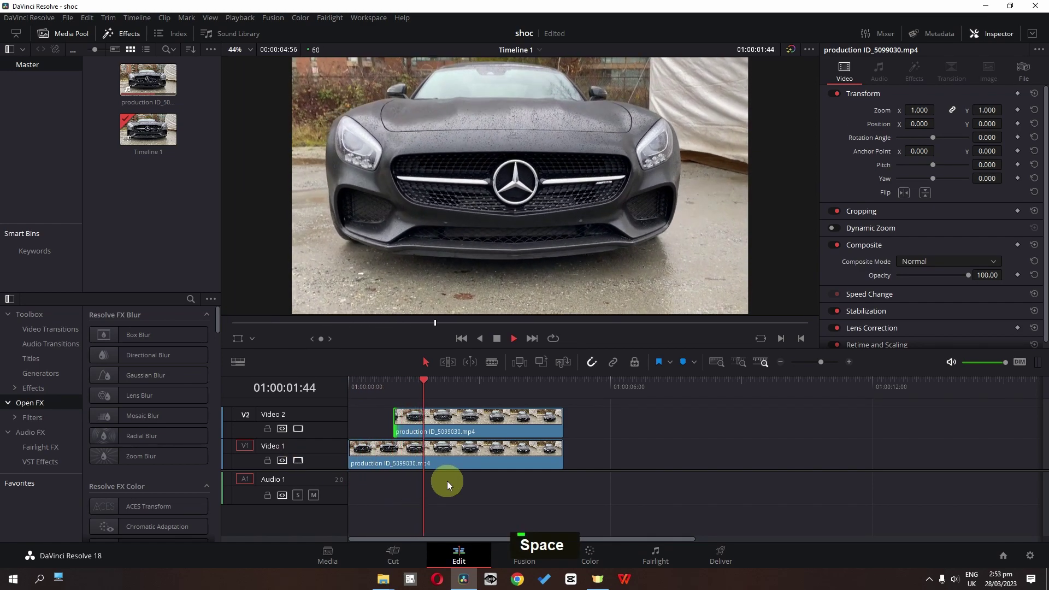
pyautogui.press('space')
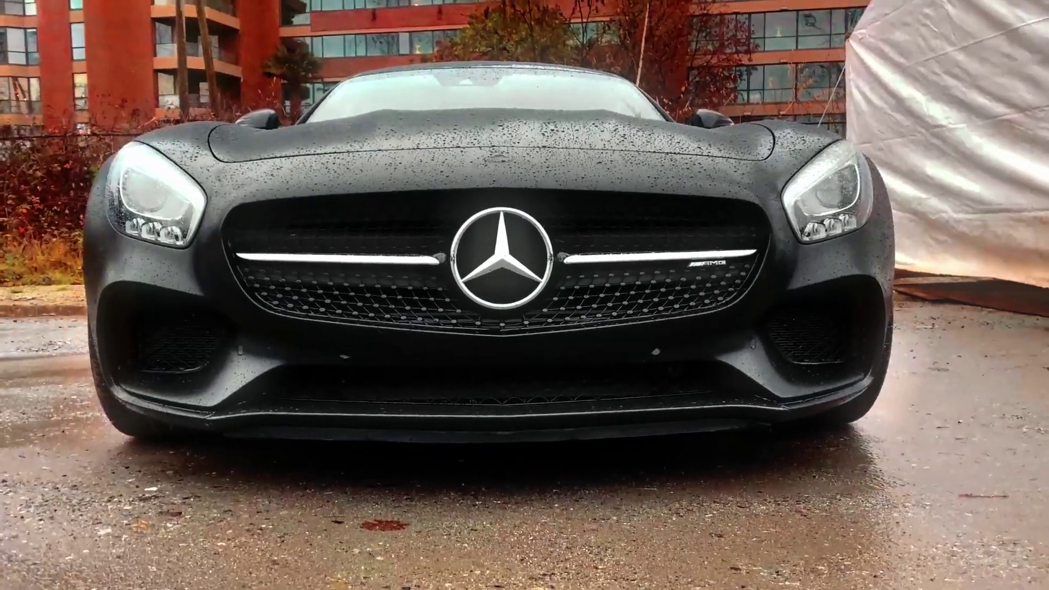